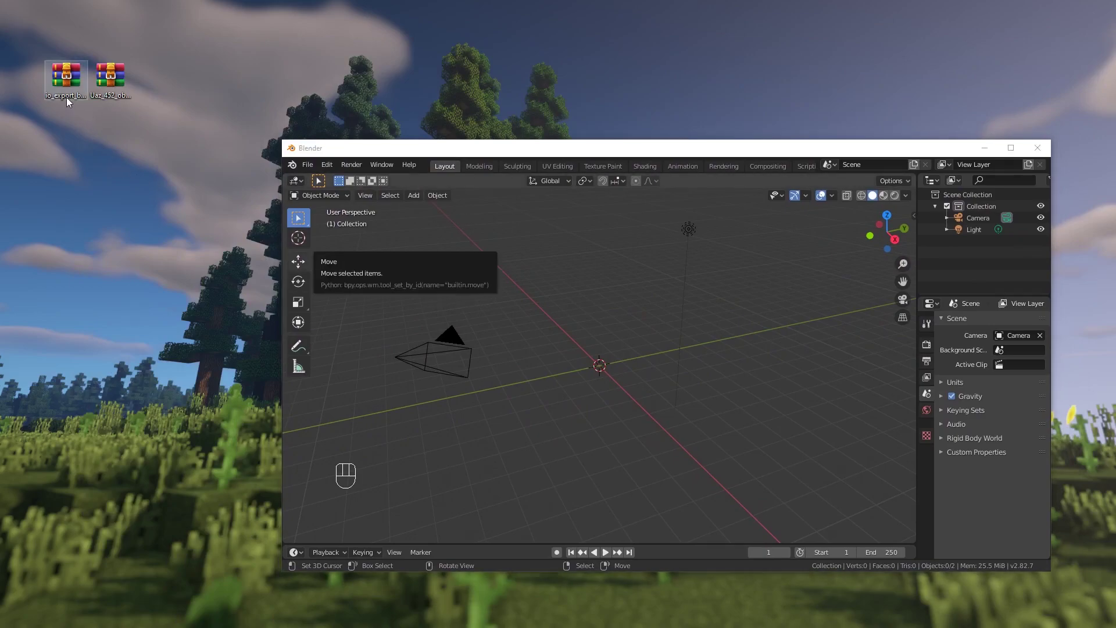
Resize the Blender window to a smaller window over the desktop before importing the van.
left_click_drag(330, 172, 380, 341)
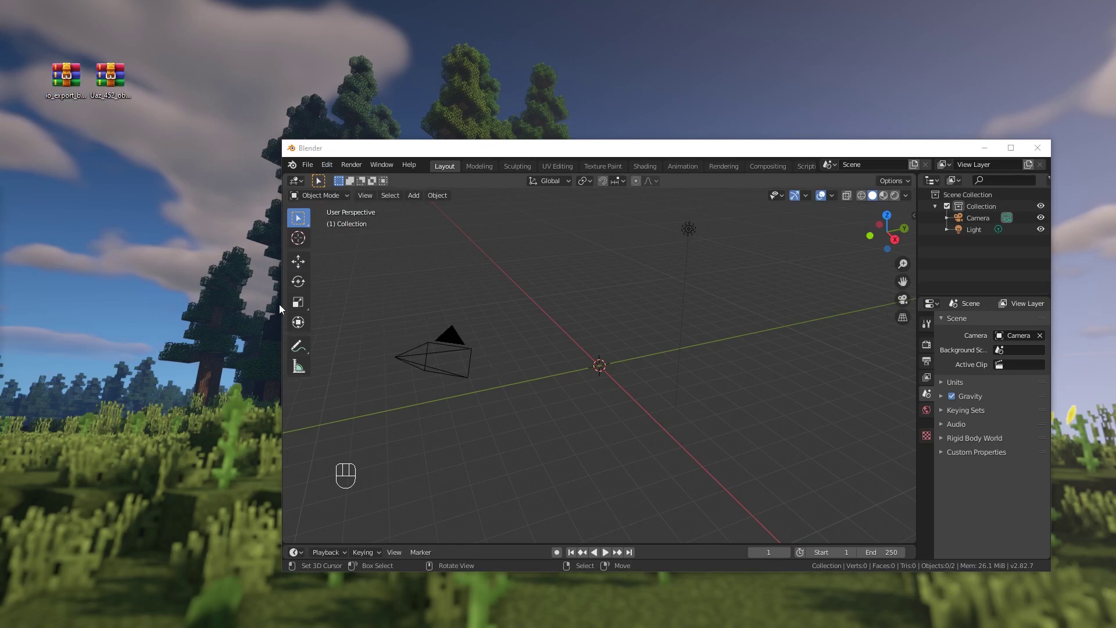
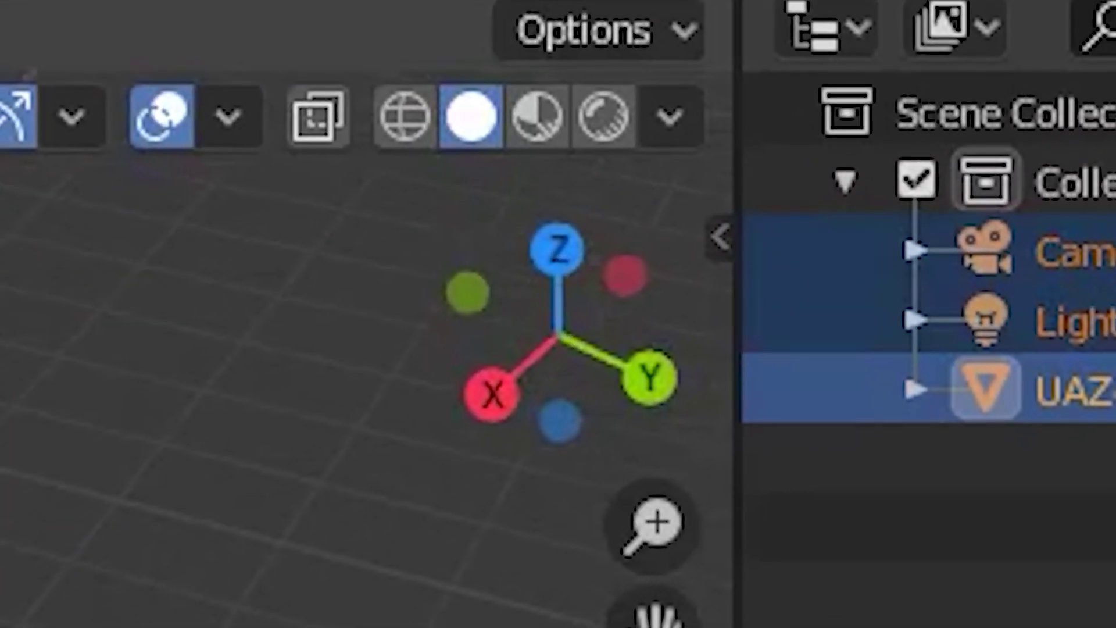
Rotate the van 180° around its vertical axis and check it from the front and side views.
key("a")
left_click(947, 248)
key("r")
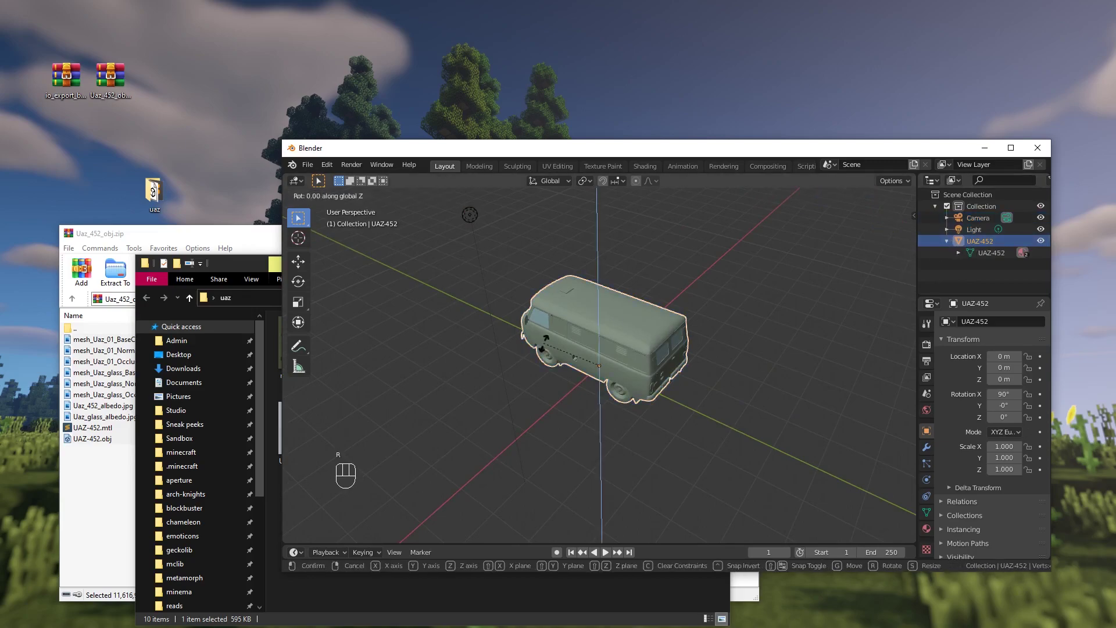
key("KP_5")
left_click_drag(546, 345, 481, 286)
key("KP_1")
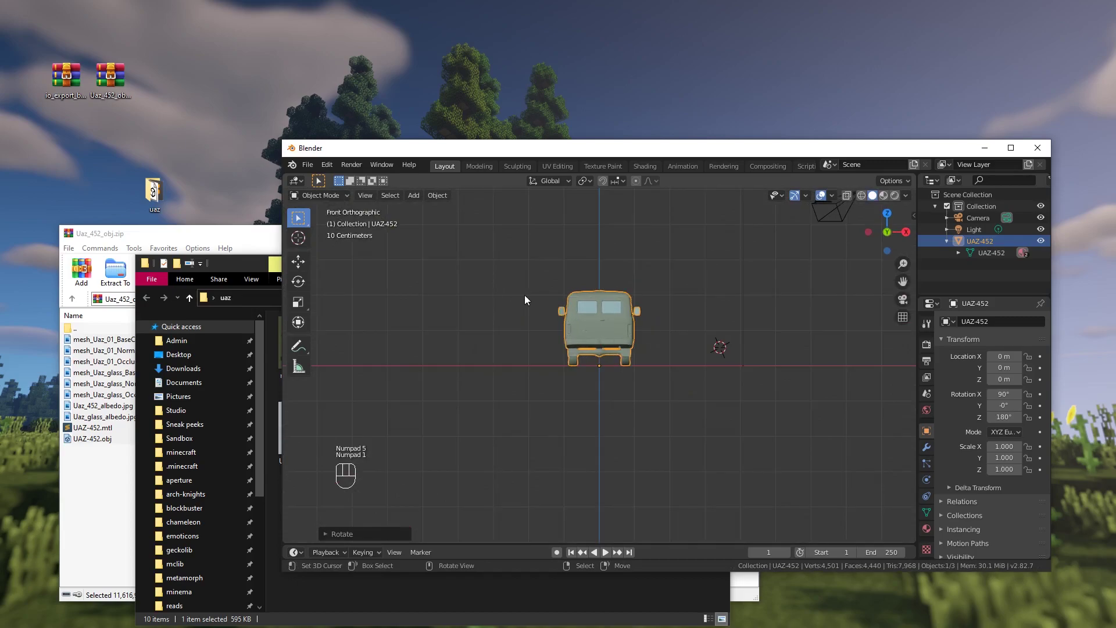
key("KP_3")
key("KP_1")
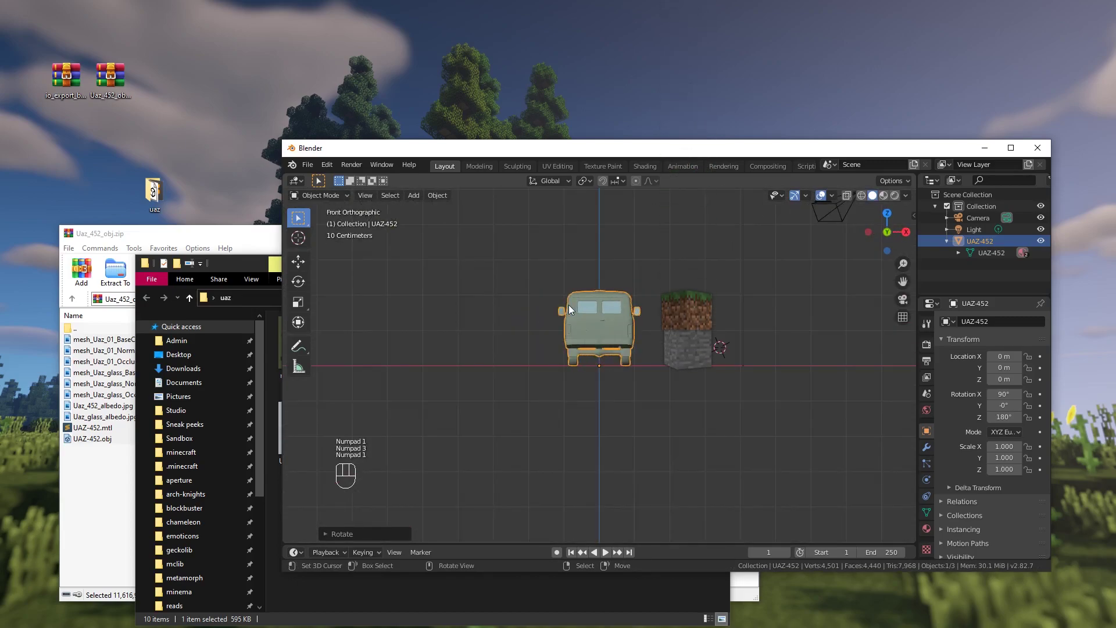
Switch the viewport to Material Preview so the van shows its green paint, headlights and windows.
key("ctrl+KP_1")
left_click_drag(581, 294, 638, 338)
left_click_drag(638, 338, 645, 323)
left_click_drag(671, 340, 654, 344)
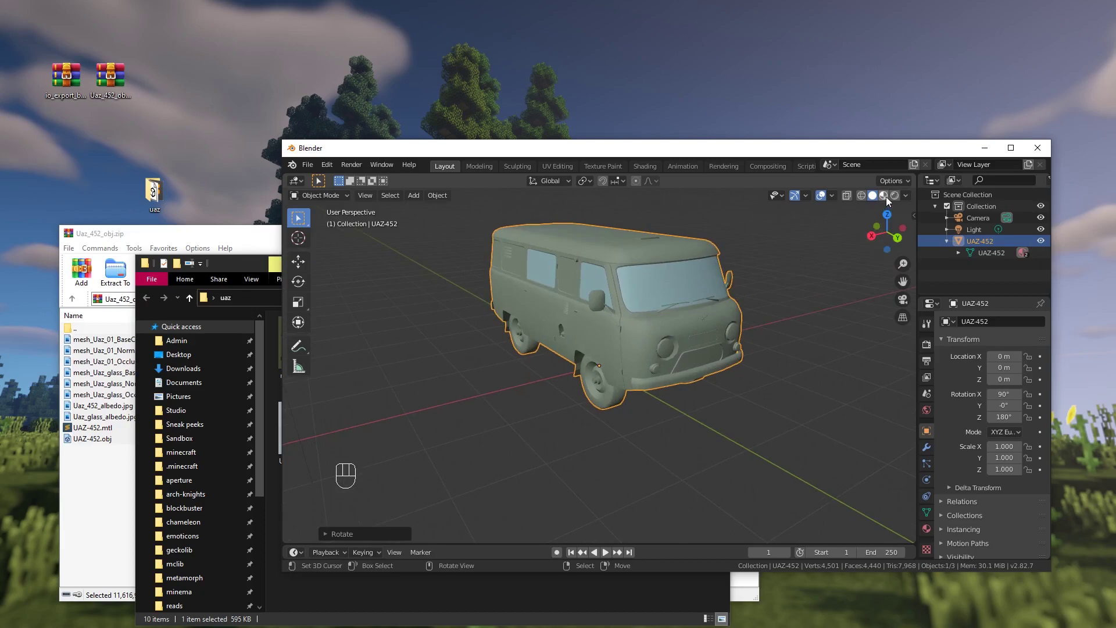
left_click(902, 196)
left_click_drag(783, 270, 781, 270)
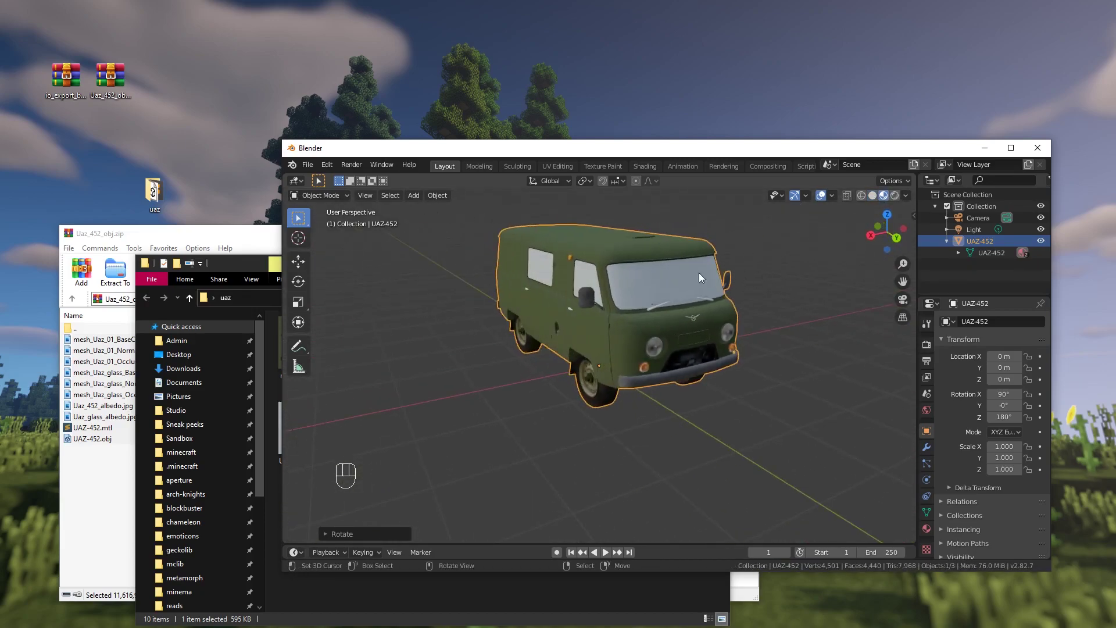
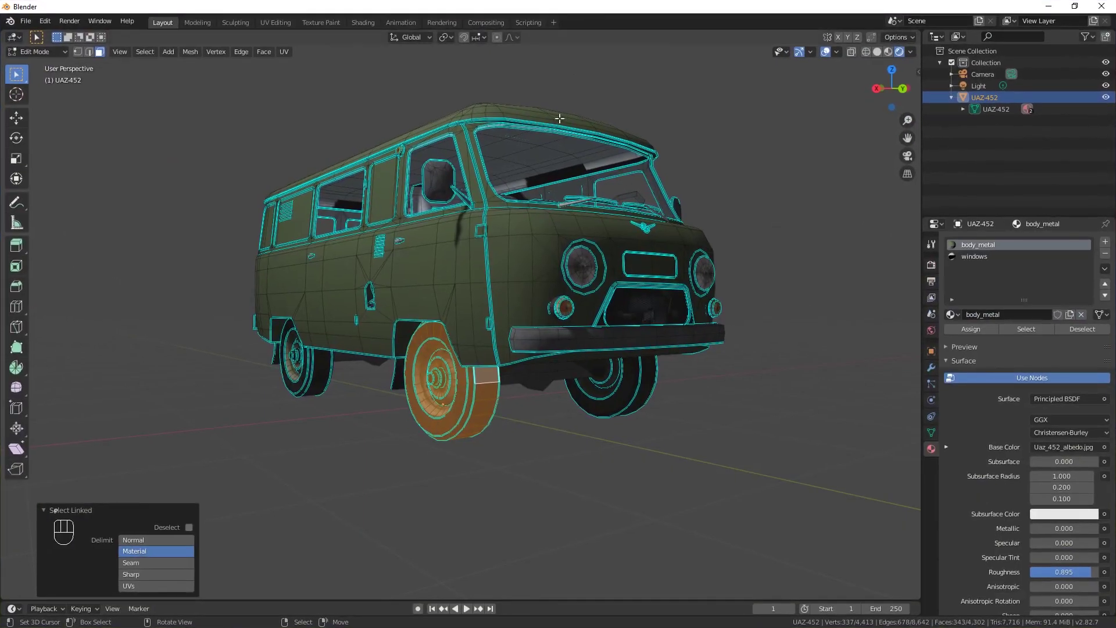
Separate three wheels by selection into objects UAZ-452.001 through UAZ-452.003.
middle_click(506, 406)
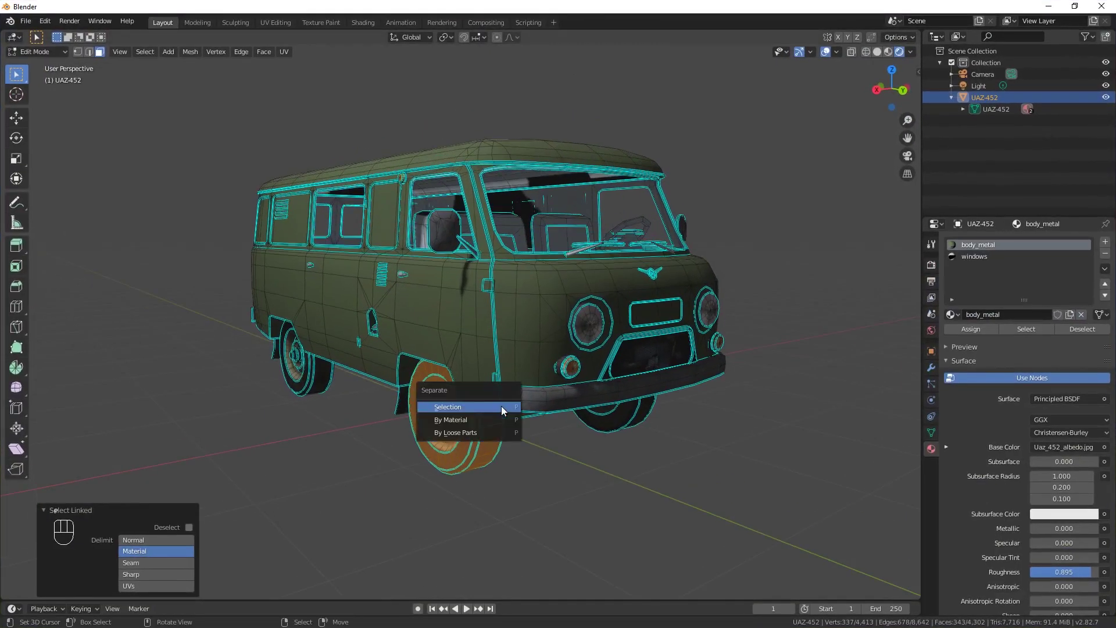
left_click_drag(458, 399, 451, 397)
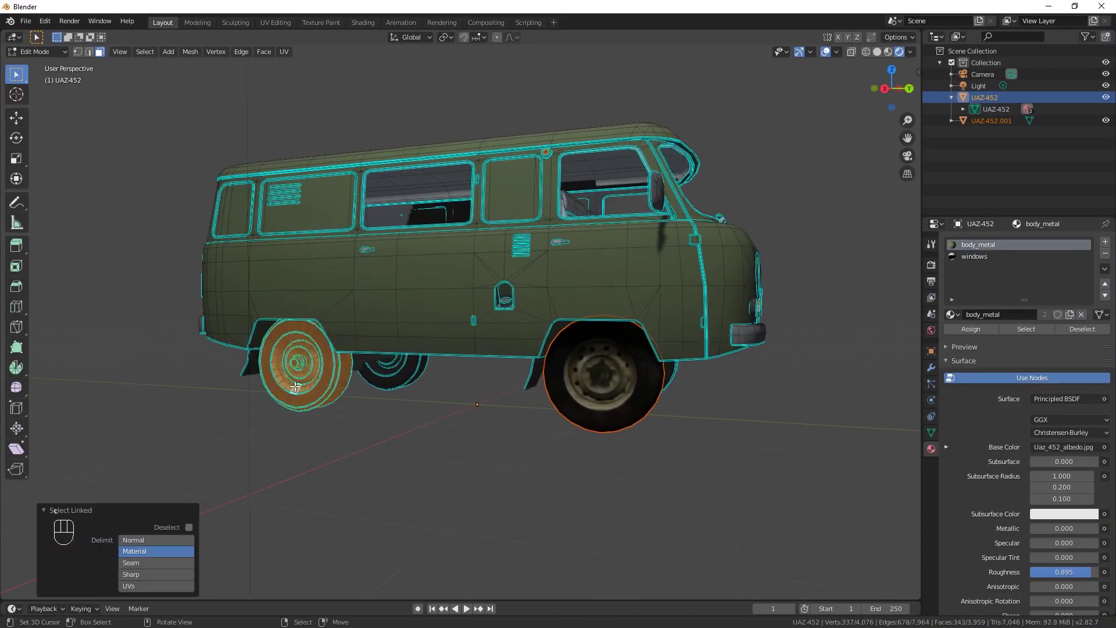
key("p")
left_click_drag(691, 360, 362, 402)
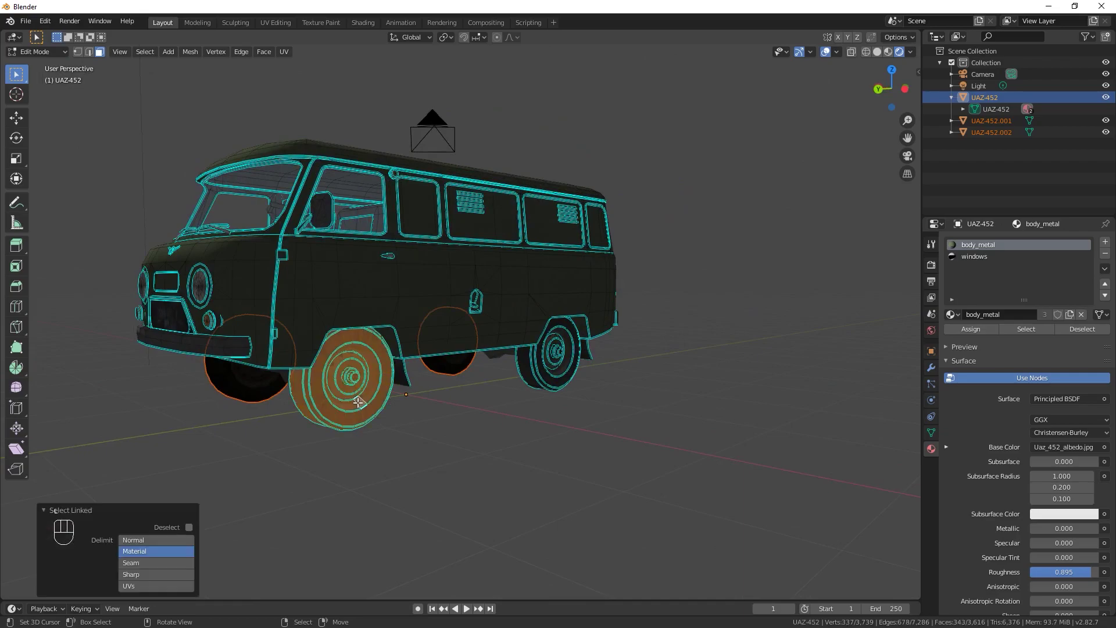
key("p")
key("n")
left_click(915, 171)
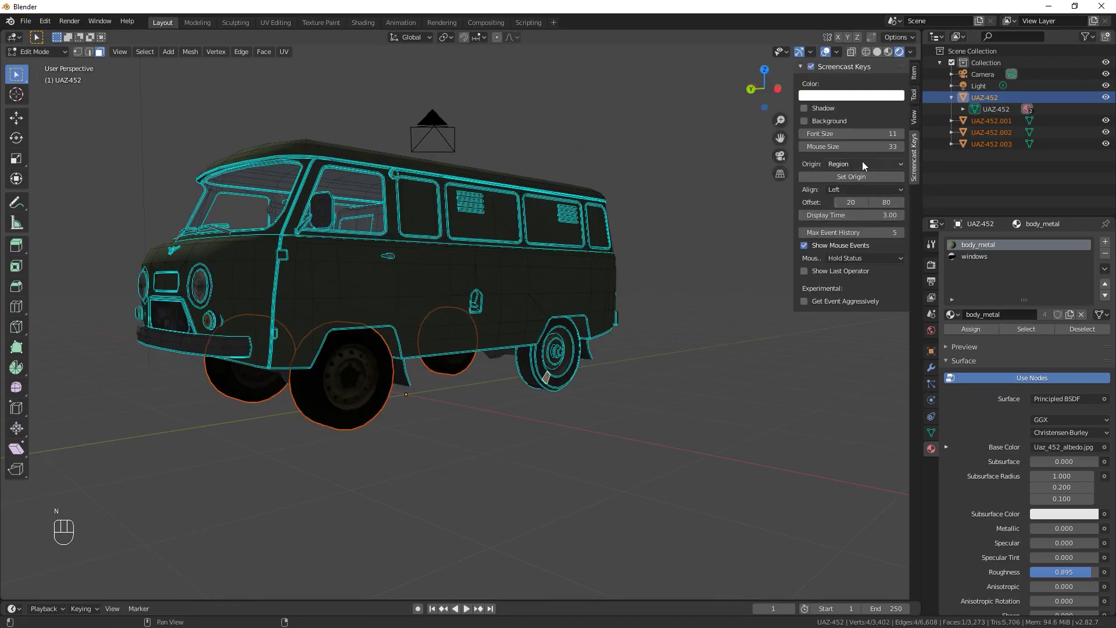
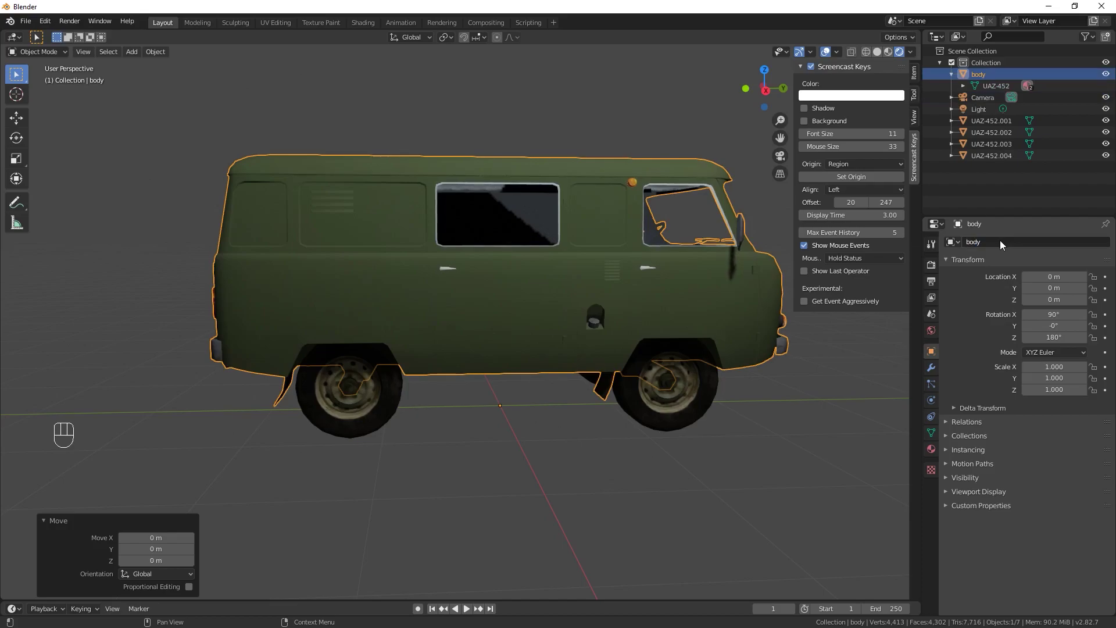
Rename the van's main object and its mesh data to 'body', then pick the next wheel.
key("ctrl+c")
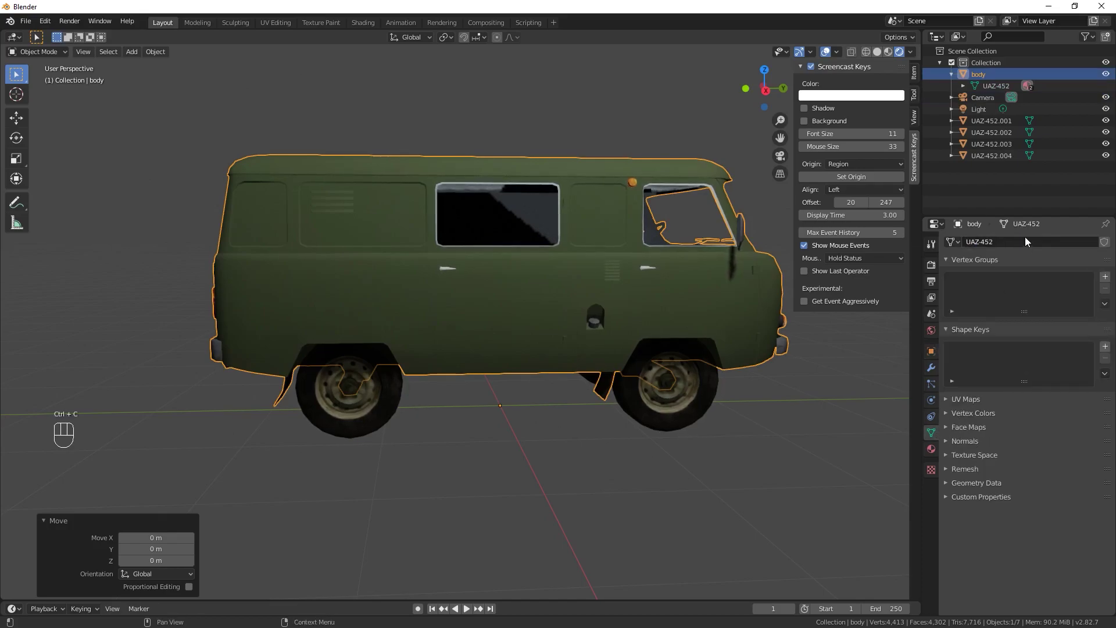
key("ctrl+v")
left_click(374, 417)
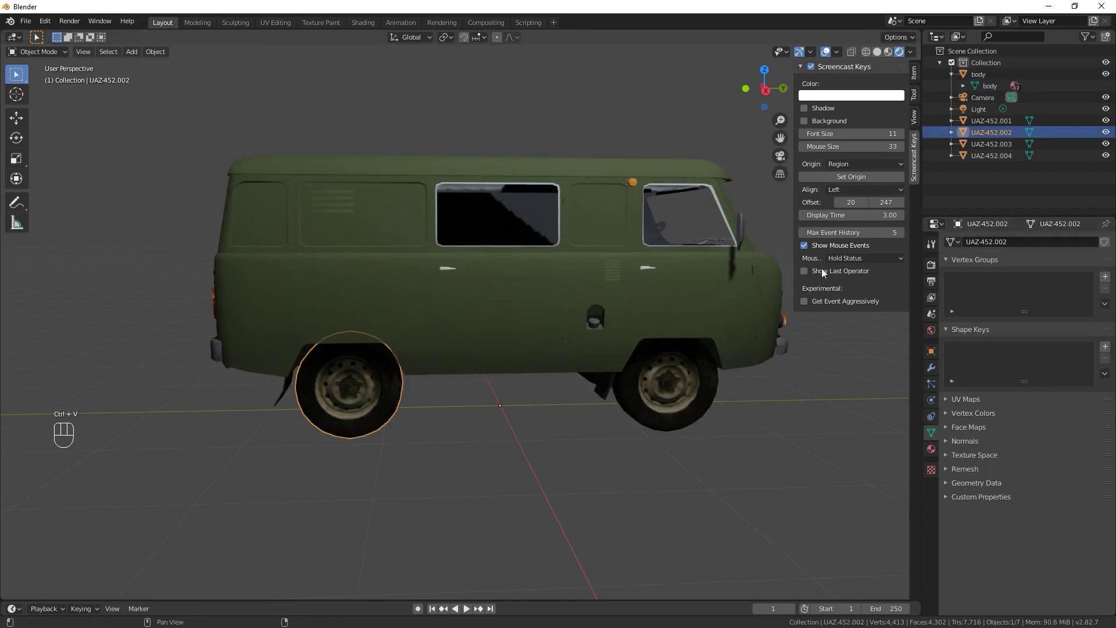
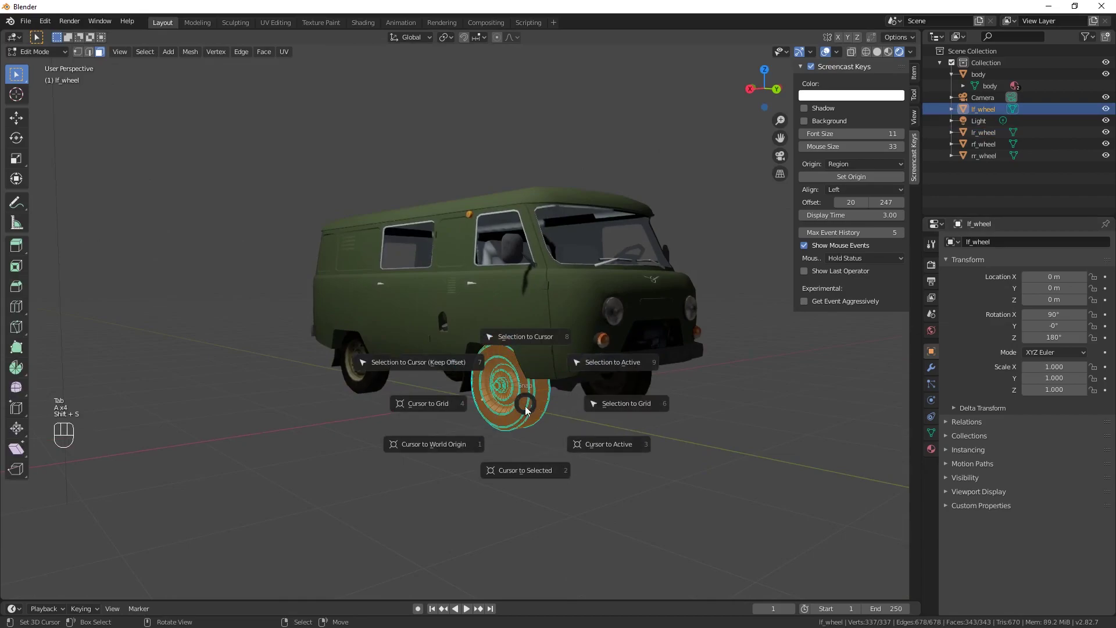
Snap the 3D cursor to the front-left wheel and set that wheel's origin to the cursor.
left_click_drag(527, 420, 508, 417)
middle_click(508, 417)
key("Tab")
key("ctrl+shift+alt+c")
key("space")
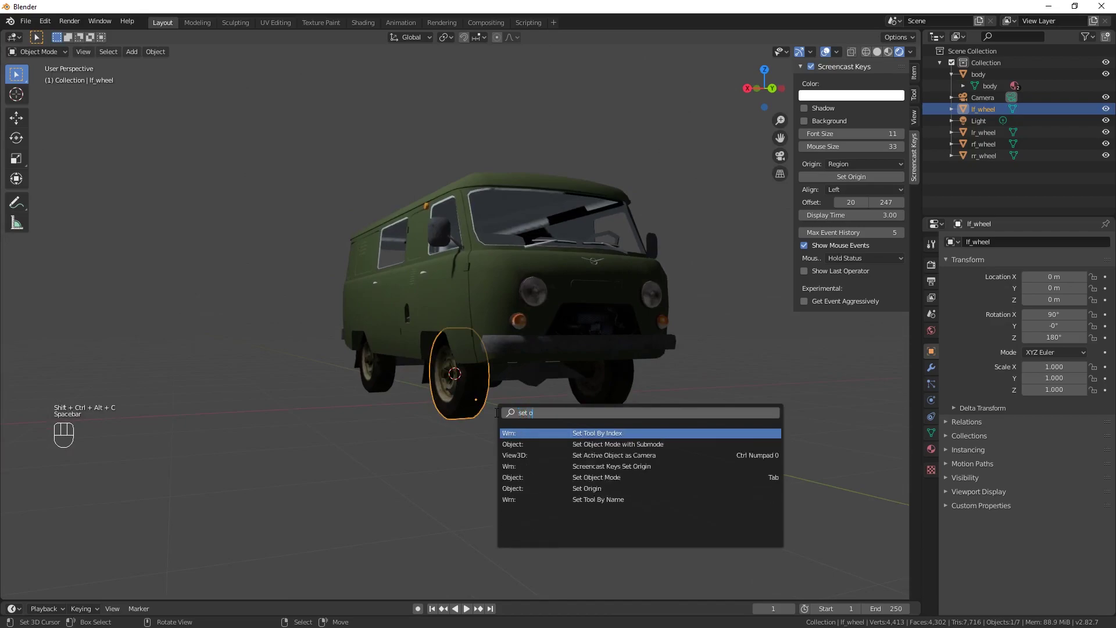
key("Down")
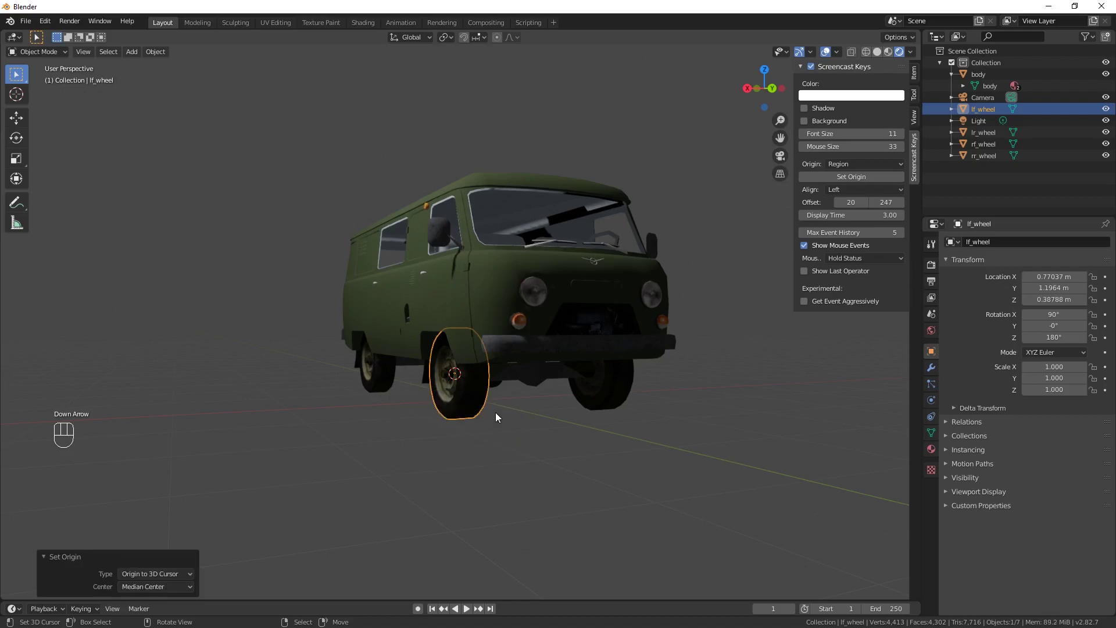
left_click_drag(604, 417, 529, 409)
Centre the next wheel's origin the same way with cursor to selected and origin to 3D cursor.
key("Tab")
key("a")
key("a")
key("a")
key("shift+s")
left_click_drag(573, 415, 160, 57)
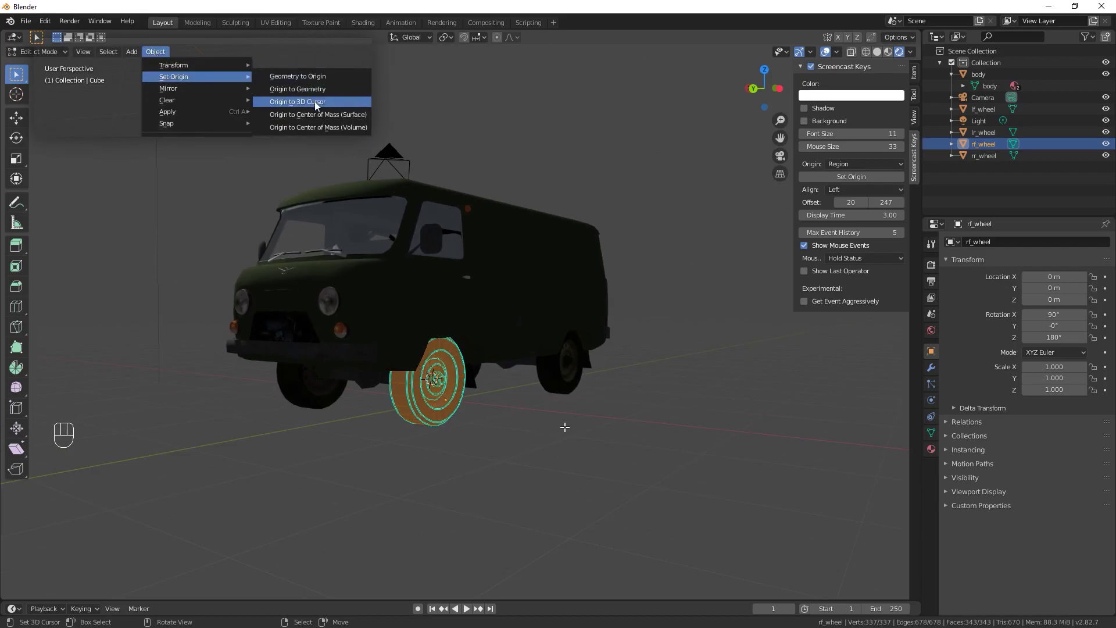
key("space")
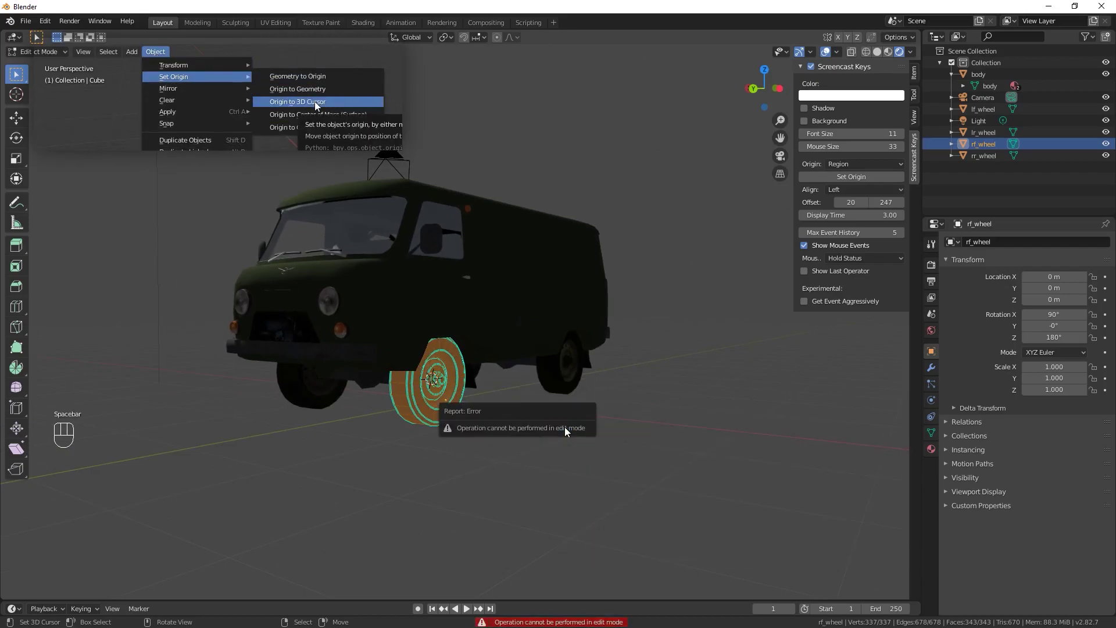
key("Escape")
key("Tab")
key("space")
left_click_drag(635, 397, 505, 389)
Centre a third wheel's origin using cursor to selected and origin to 3D cursor.
key("Tab")
key("a")
key("shift+s")
key("Tab")
key("space")
left_click_drag(629, 442, 505, 433)
key("Tab")
Centre the fourth wheel's origin with cursor to selected and origin to 3D cursor.
key("a")
key("shift+s")
key("Tab")
key("space")
left_click_drag(596, 402, 519, 402)
Select and orbit around each wheel to inspect the renamed wheels and their centred origins.
left_click(521, 348)
left_click_drag(680, 410, 574, 397)
left_click_drag(532, 335, 619, 391)
left_click_drag(485, 337, 425, 347)
left_click_drag(508, 357, 474, 374)
middle_click(574, 402)
left_click(591, 384)
left_click_drag(659, 410, 519, 406)
left_click_drag(534, 400, 570, 408)
middle_click(570, 408)
left_click(621, 388)
middle_click(648, 395)
left_click_drag(518, 398, 538, 401)
Open Blockbuster's models folder from Minecraft, create the uaz folder, and return to Blender's File menu.
left_click(928, 436)
left_click_drag(682, 313, 607, 311)
right_click(606, 311)
right_click(551, 319)
left_click_drag(516, 329, 584, 332)
right_click(546, 332)
left_click_drag(546, 331, 559, 340)
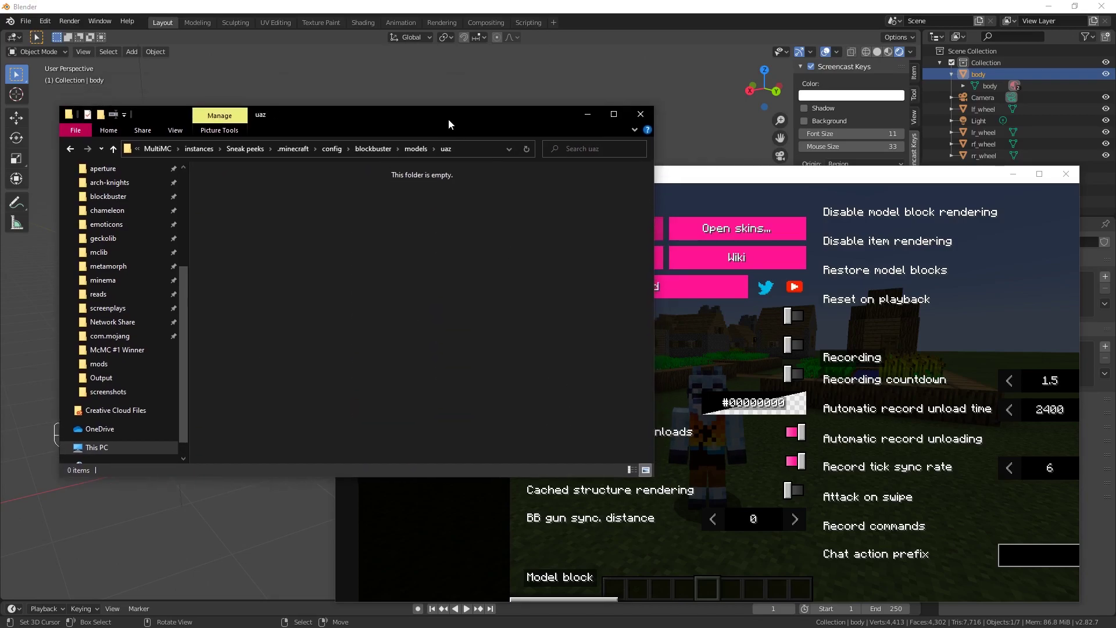
left_click_drag(604, 304, 595, 291)
left_click_drag(32, 18, 182, 285)
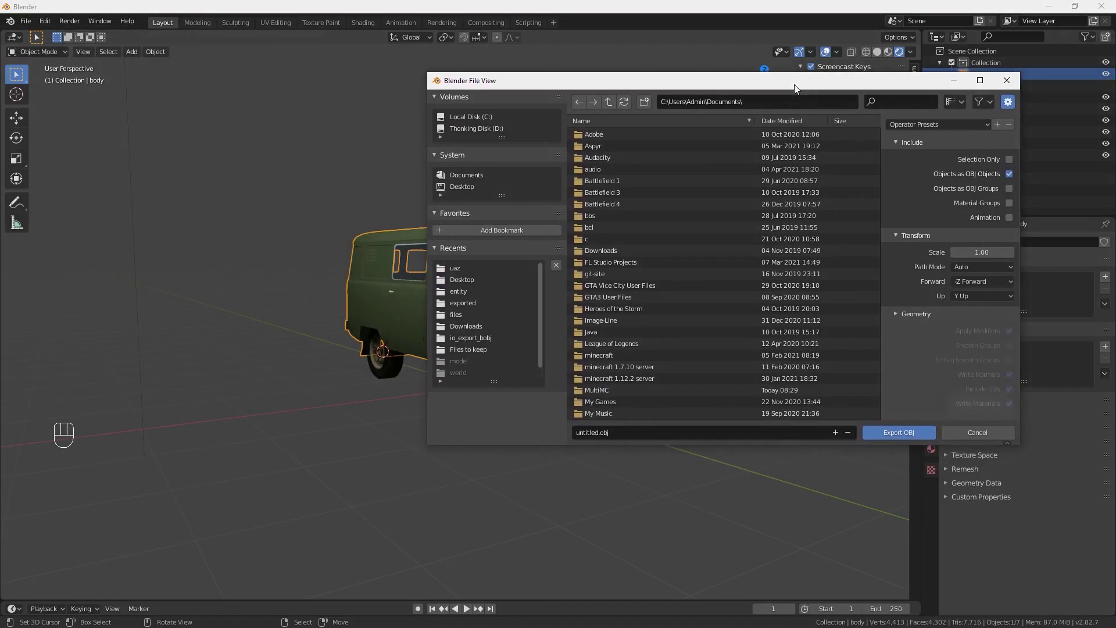
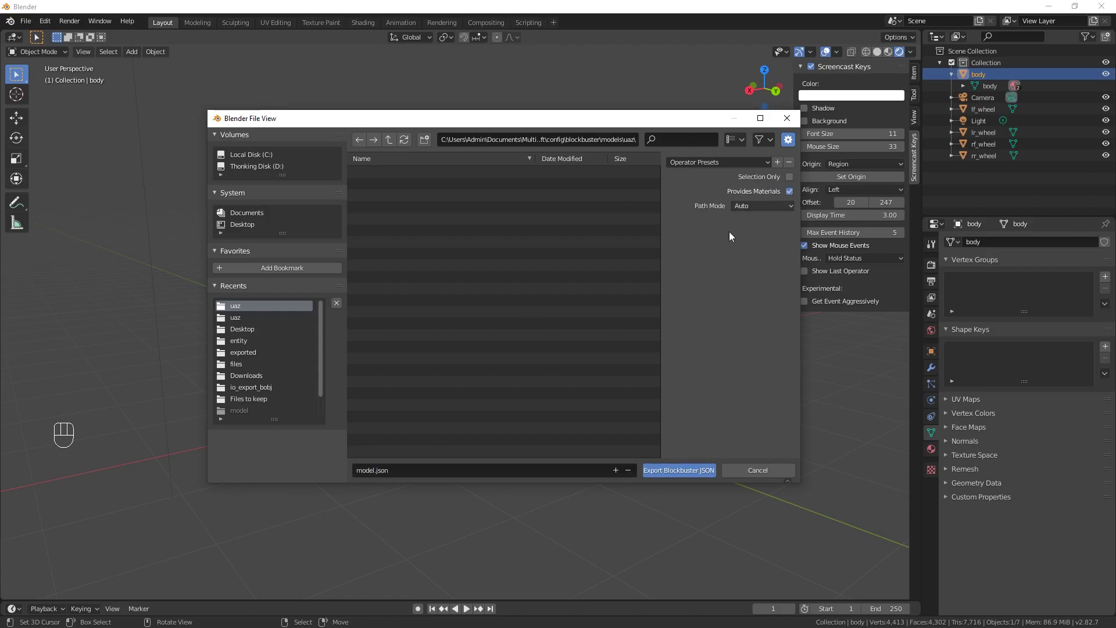
Export the van as OBJ and as Blockbuster JSON with materials into the uaz models folder.
left_click_drag(691, 406, 665, 403)
middle_click(679, 398)
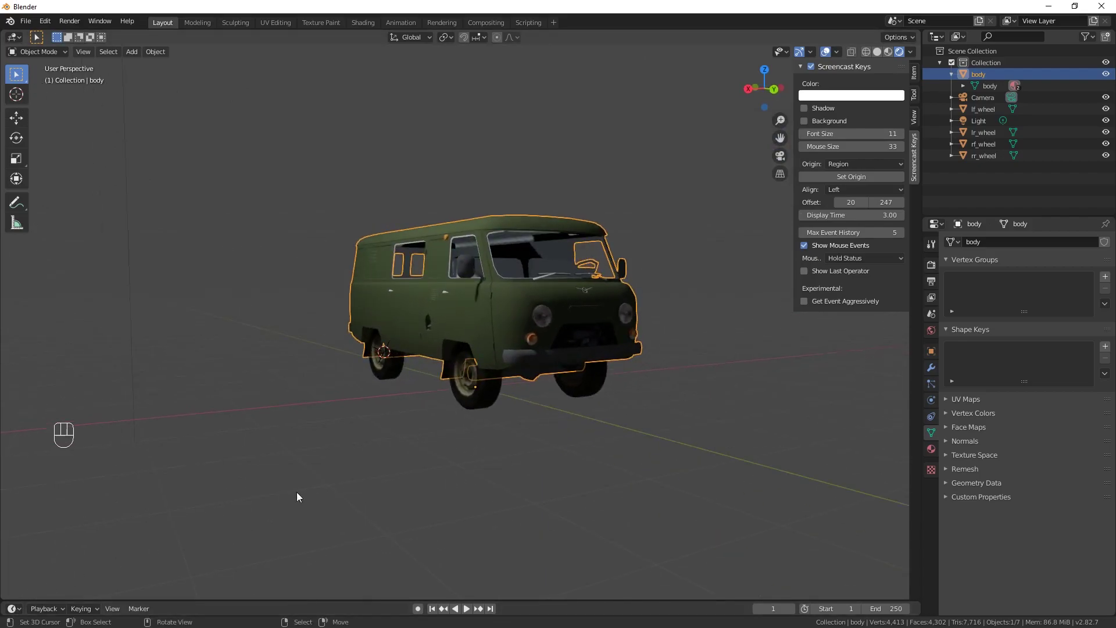